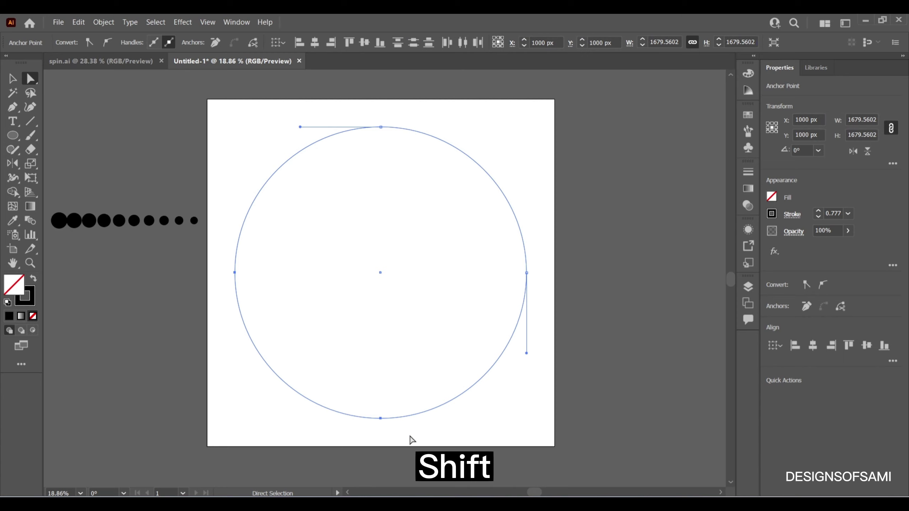
Frame the dot arc with an unfilled square, its corner snapped to the smallest dot's center
key(Delete)
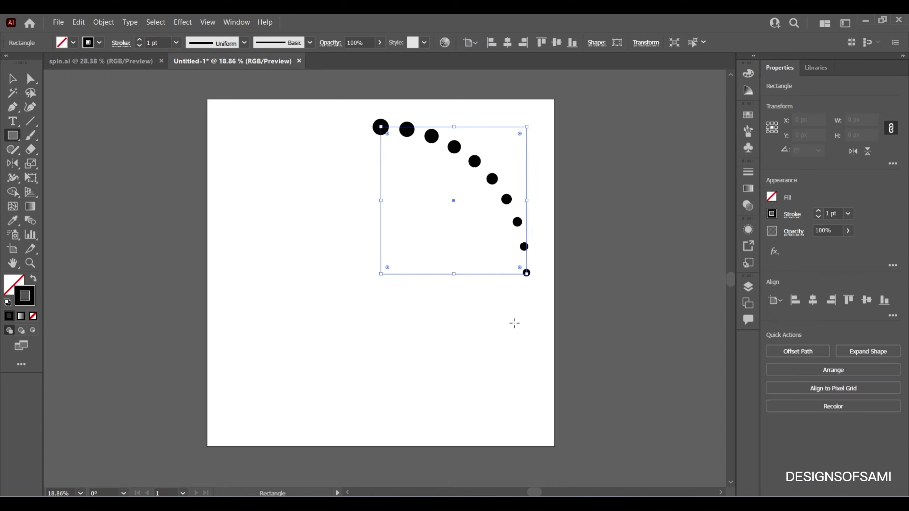
key(ctrl+space)
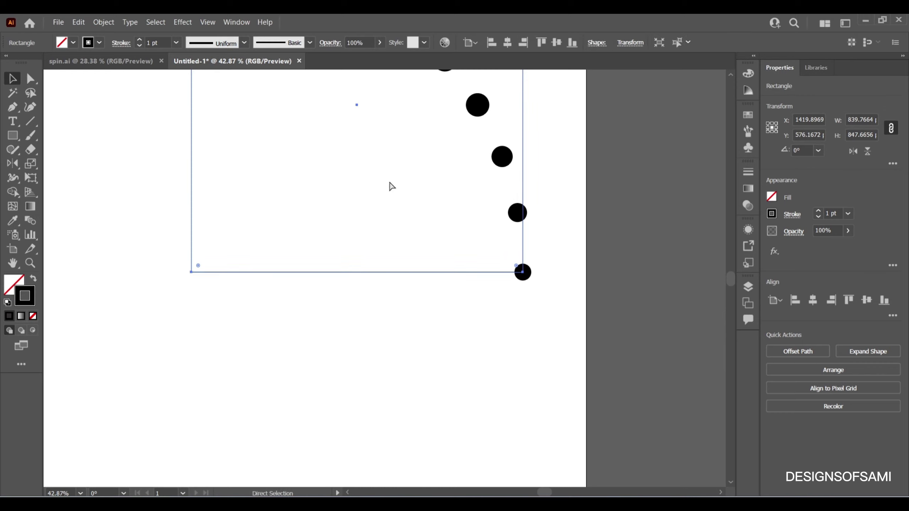
Spin rotated copies of the dot arc around the corner until shrinking rows fill the artboard
key(ctrl+space)
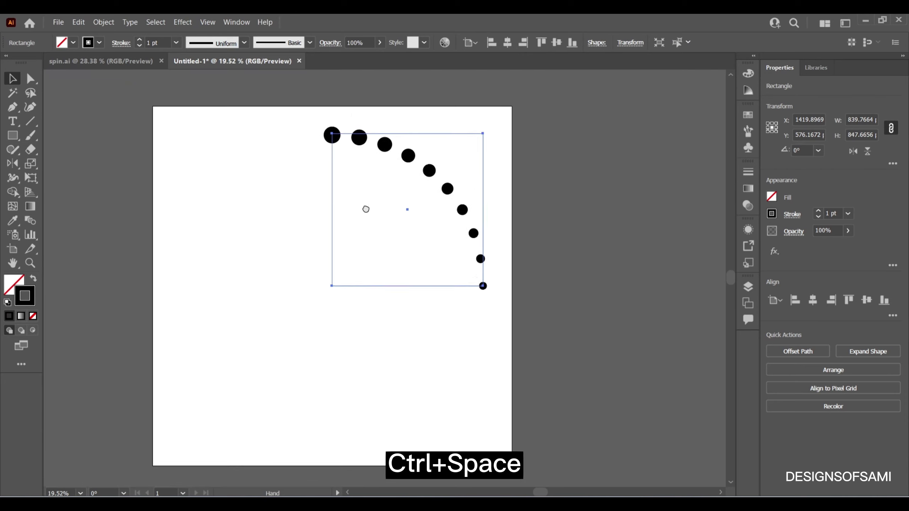
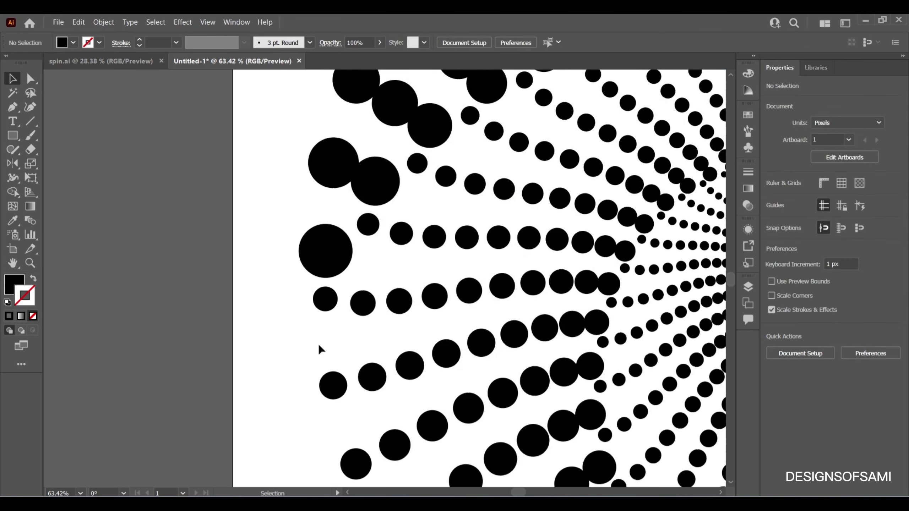
key(space)
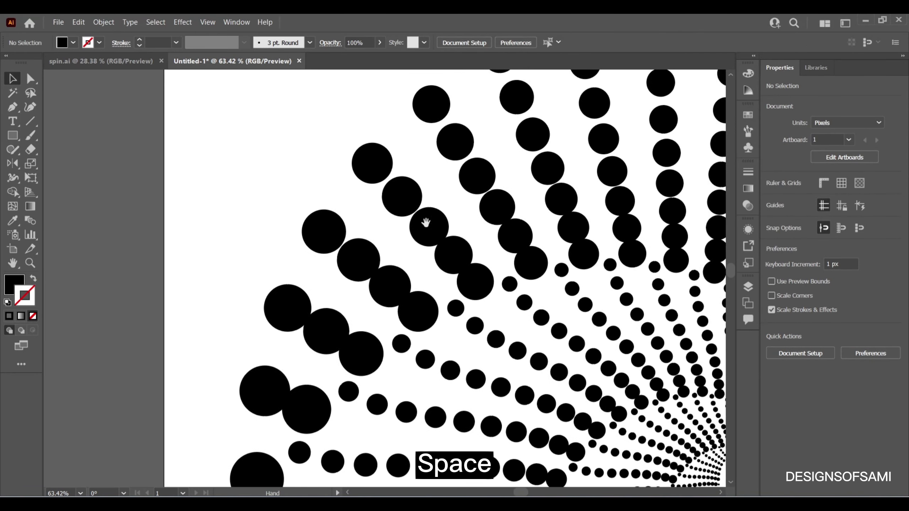